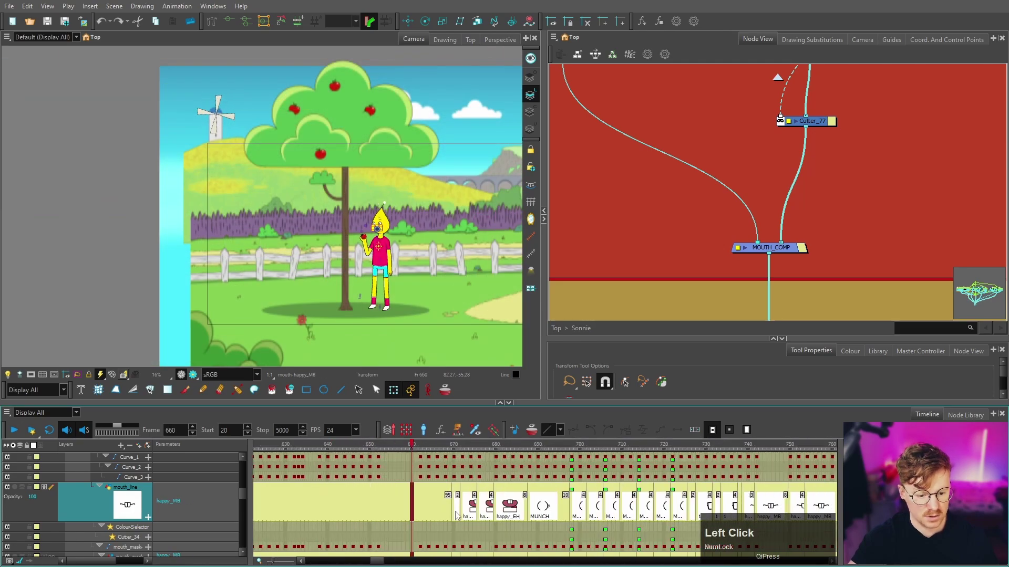
Show the Drawing Substitutions thumbnails and select the long run of mouth exposures at the start.
scroll("up", 3)
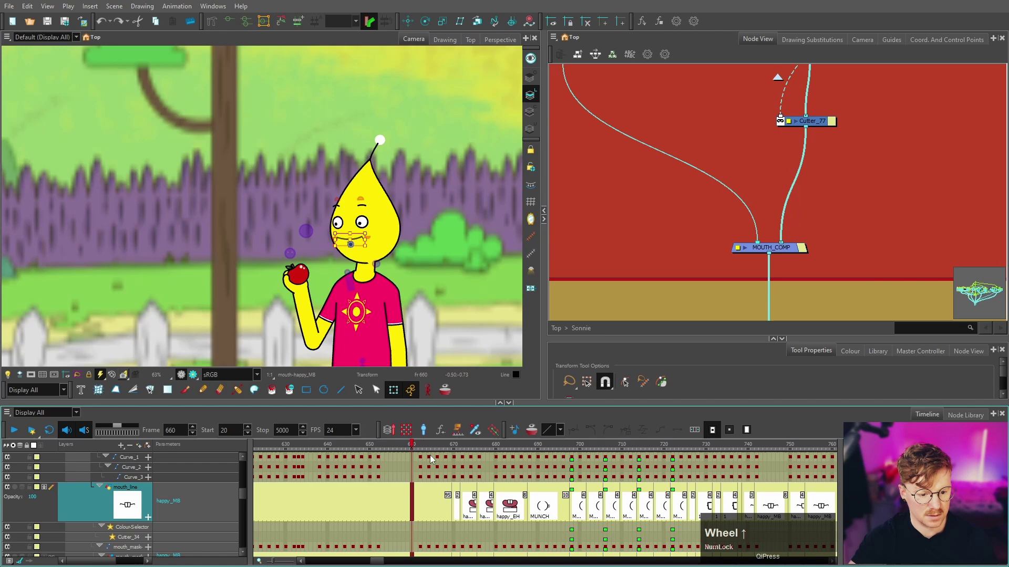
left_click(422, 452)
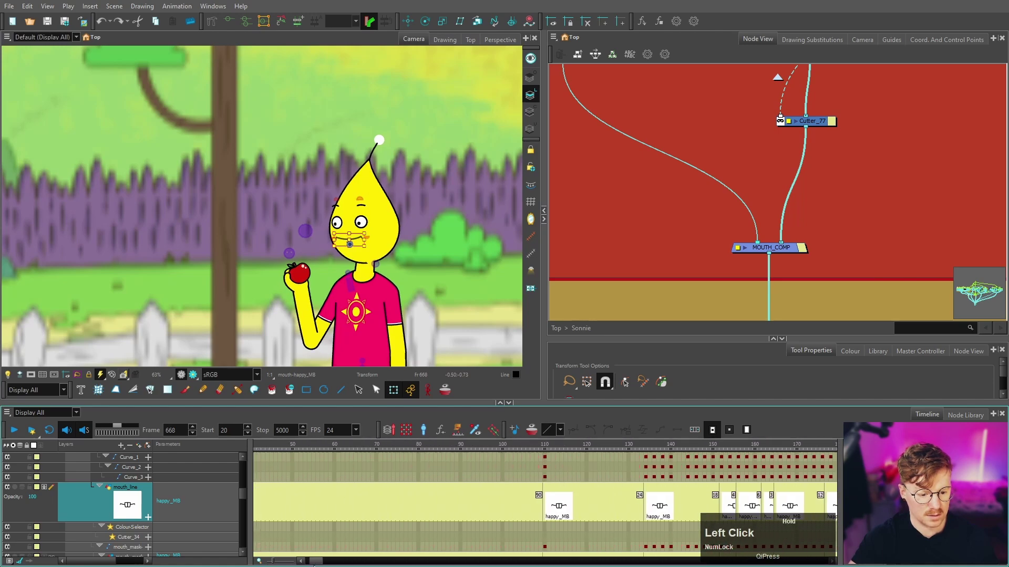
left_click(826, 42)
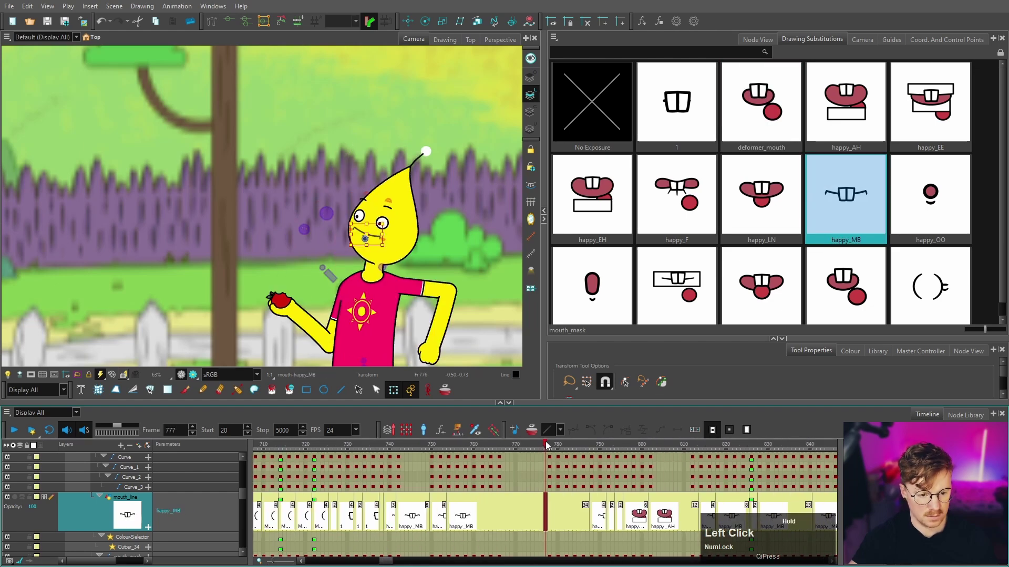
left_click(605, 517)
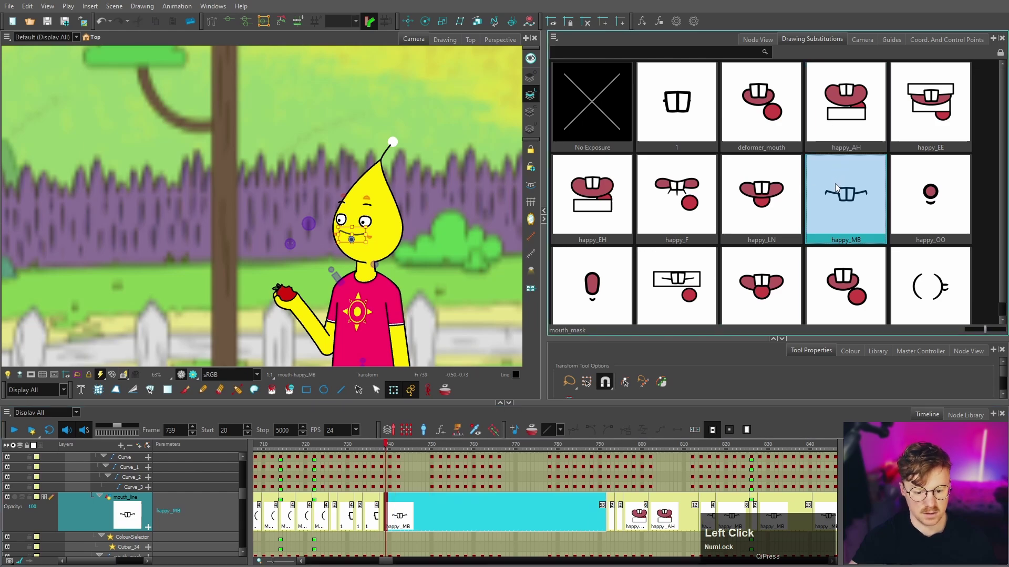
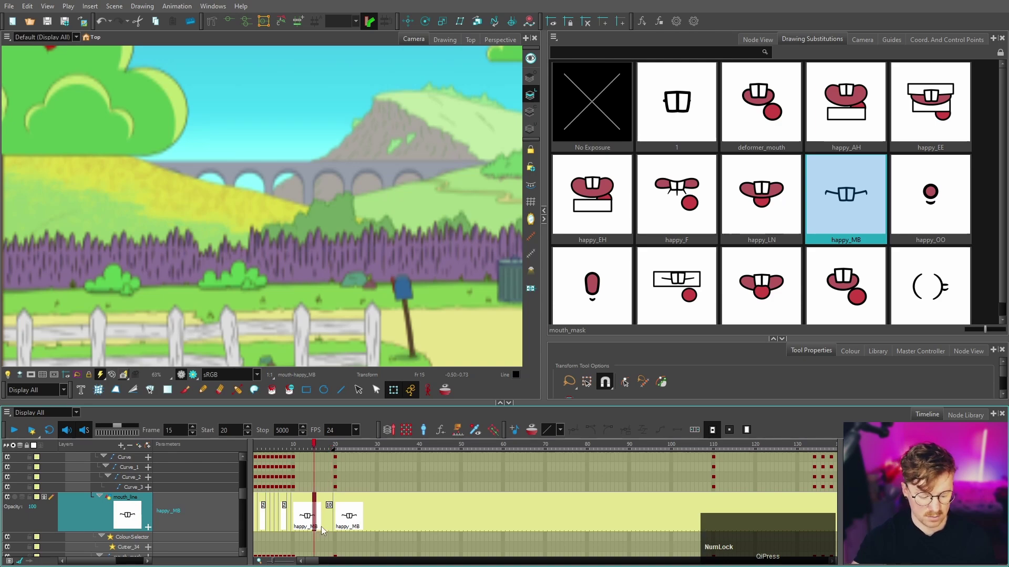
Try inserting frames before the next mouth drawing, undo it, and zoom the Timeline on the early frames.
key("shift+=")
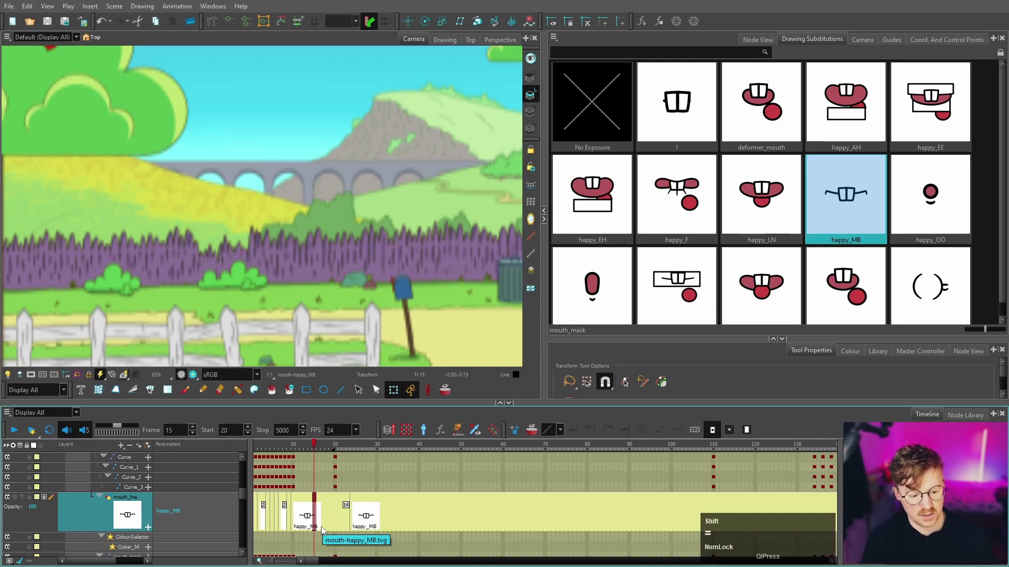
key("ctrl+z")
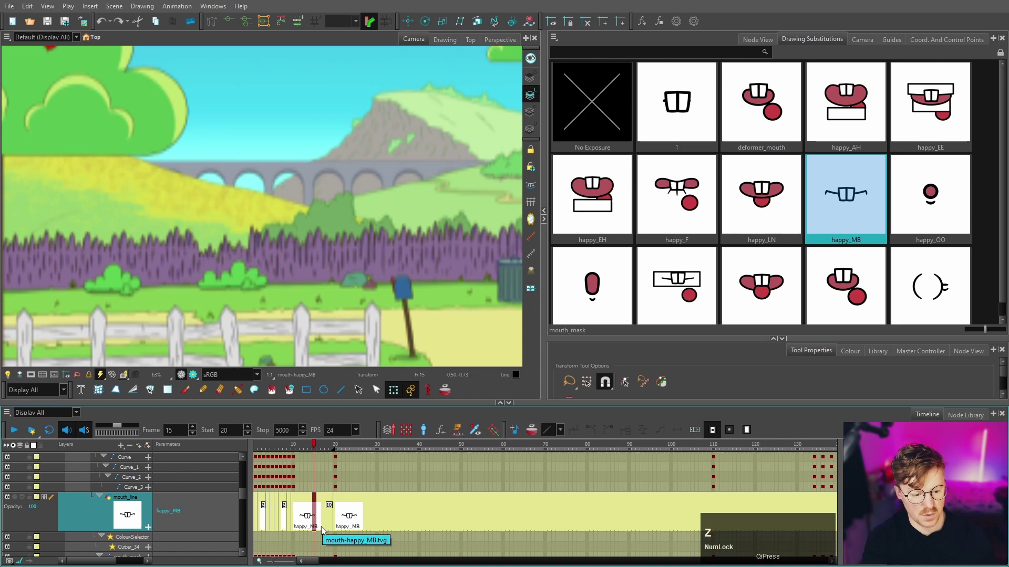
key("-")
key("ctrl+z")
scroll("up", 3)
scroll("down", 3)
scroll("up", 3)
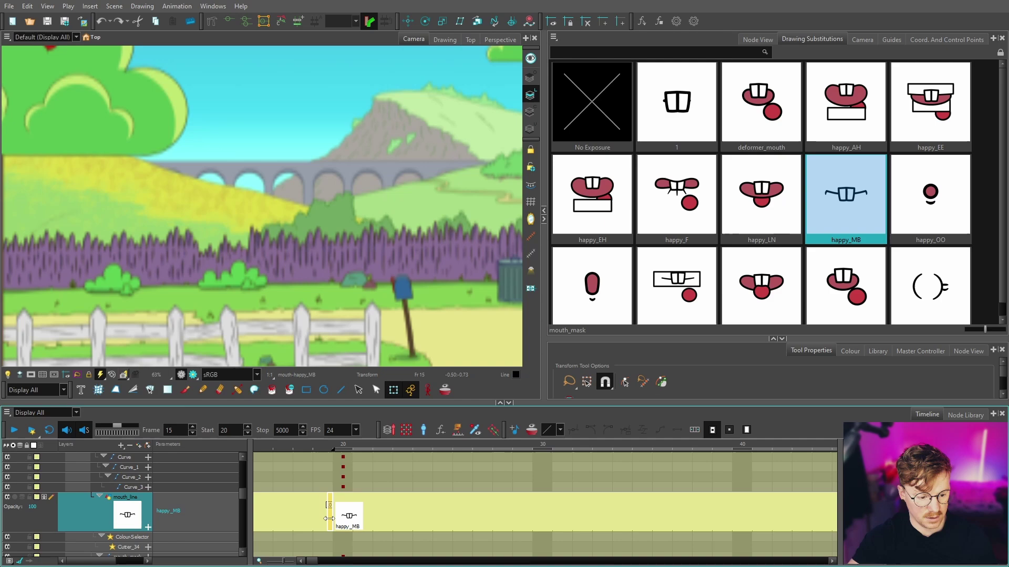
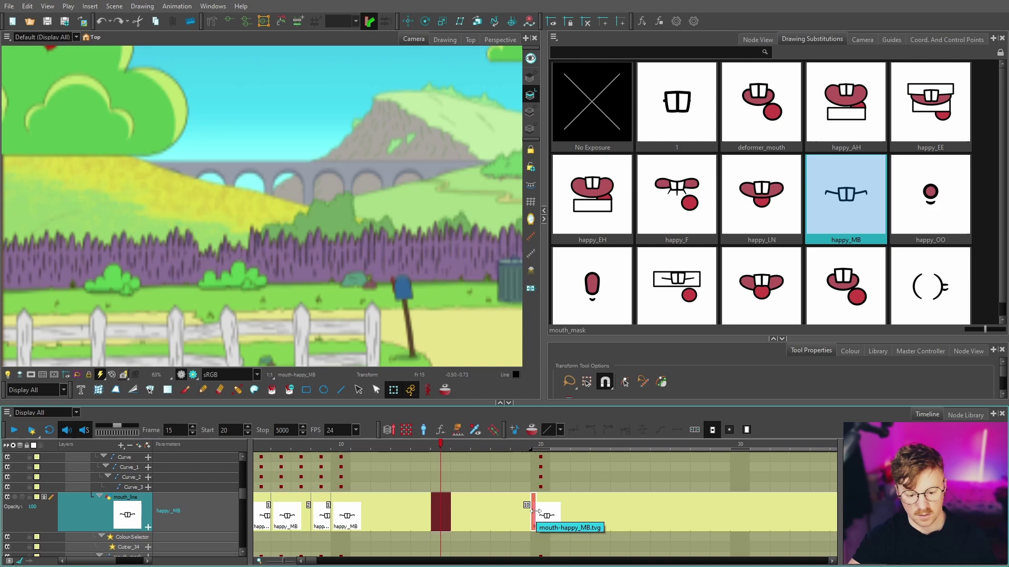
Drag the happy_MB exposure a few frames later on the mouth_line track, then undo and reselect.
left_click(533, 508)
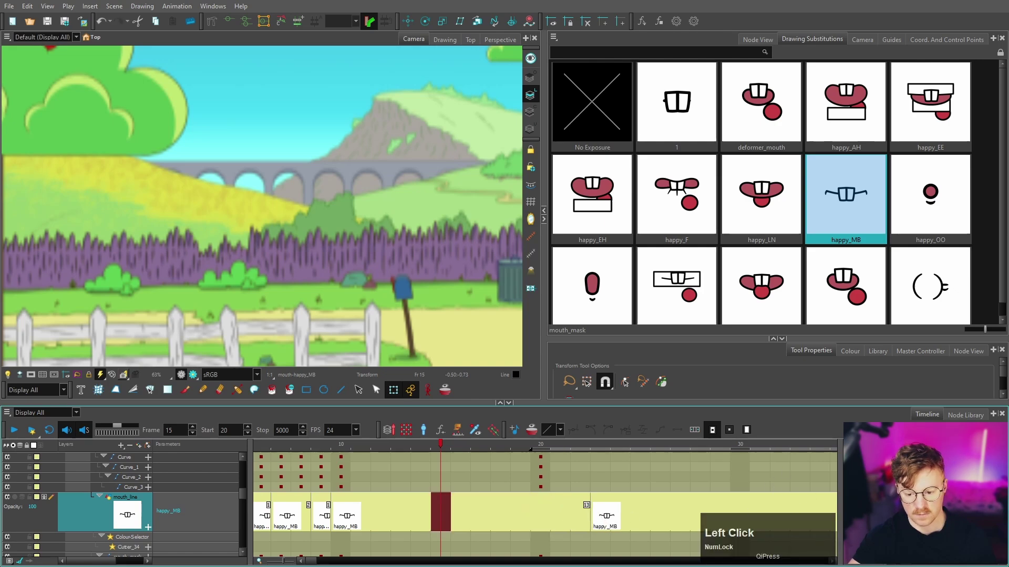
key("ctrl+z")
left_click(442, 448)
Enable sound scrubbing and jump to frame 203 with the Camera view zoomed on the face.
scroll("down", 3)
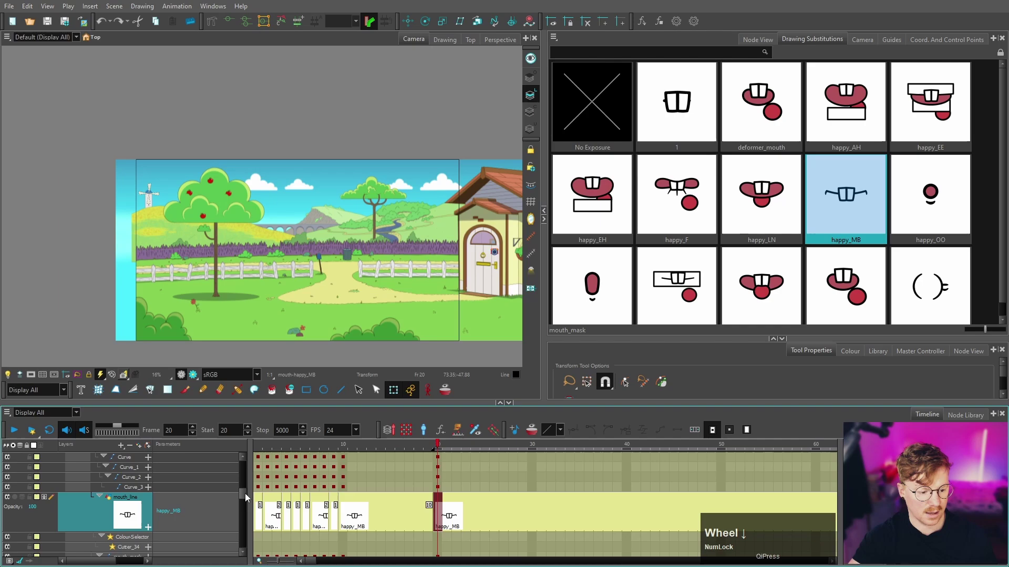
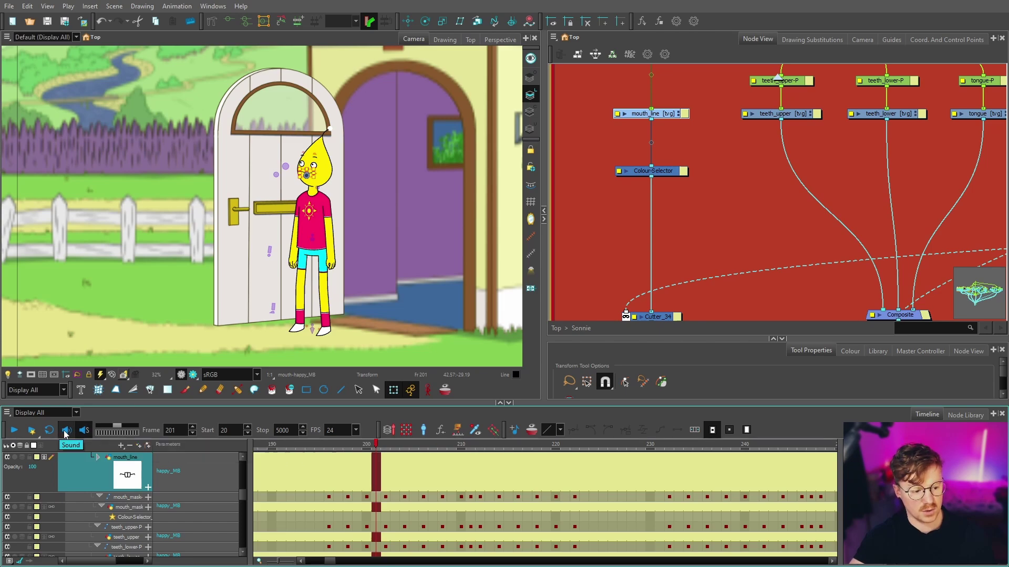
left_click(317, 450)
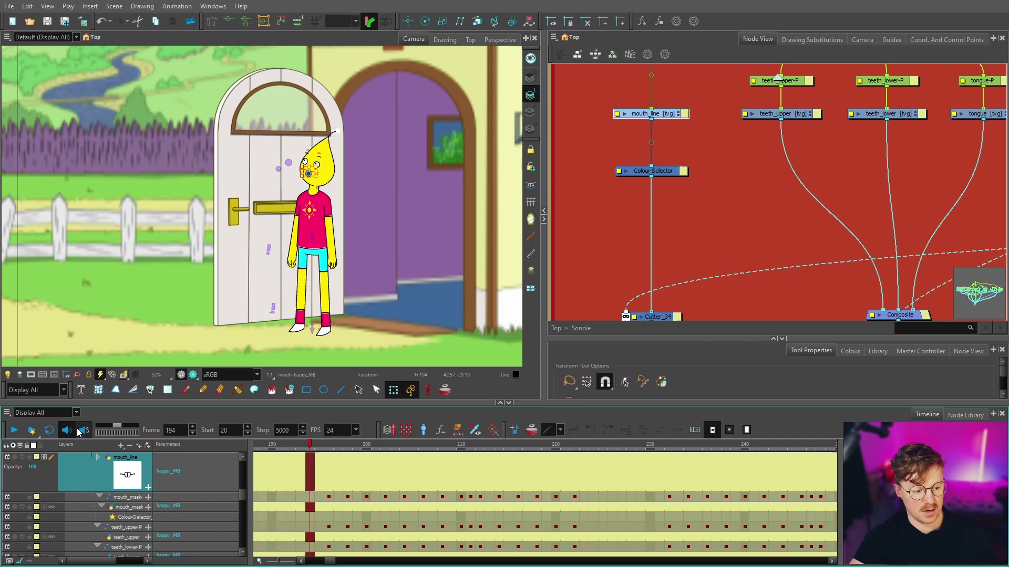
left_click(314, 447)
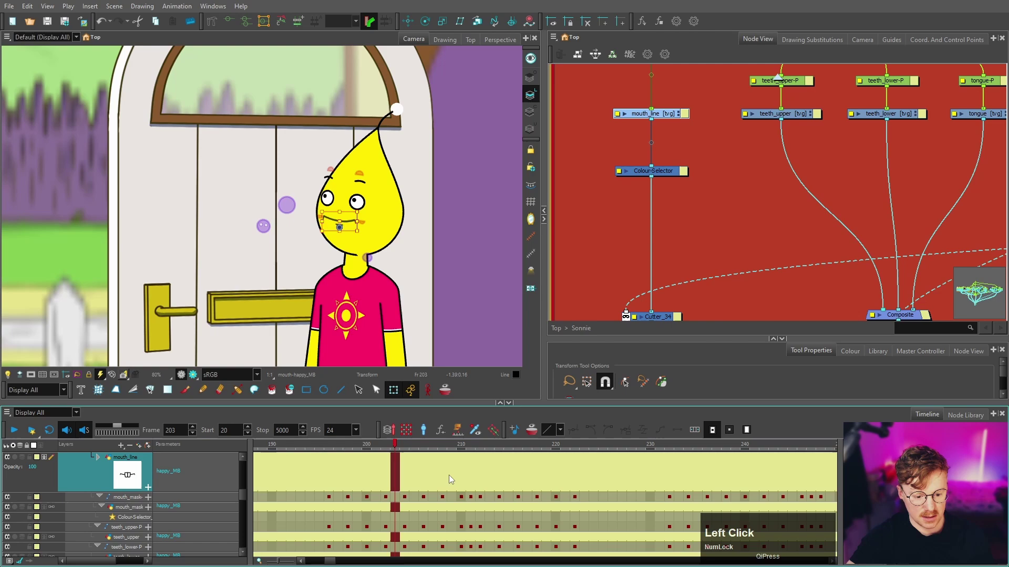
scroll("up", 3)
Set mc_MOUTH to 4 (happy_OR) at frame 204, then move to frame 212 for the next mouth.
left_click(396, 449)
scroll("down", 3)
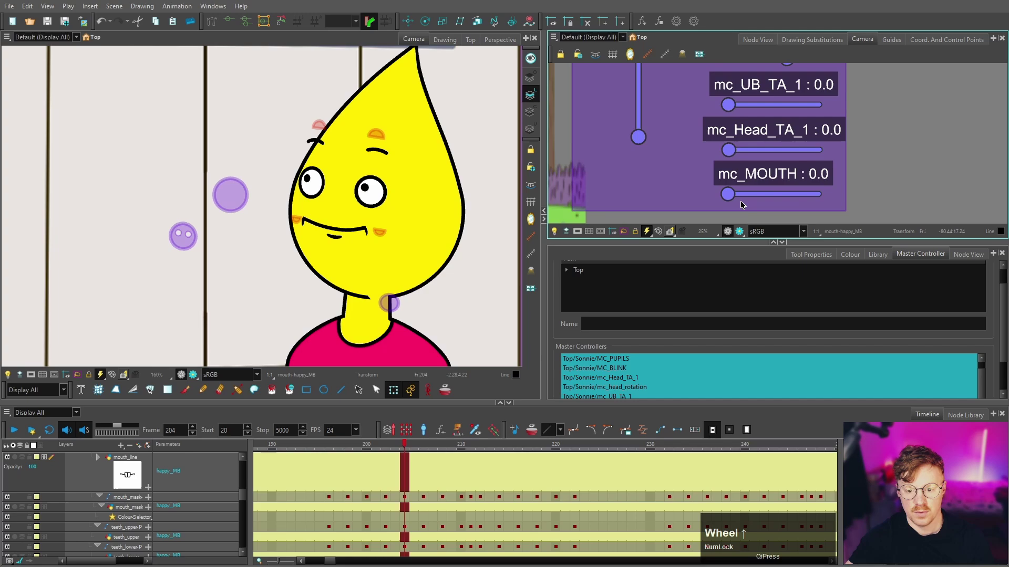
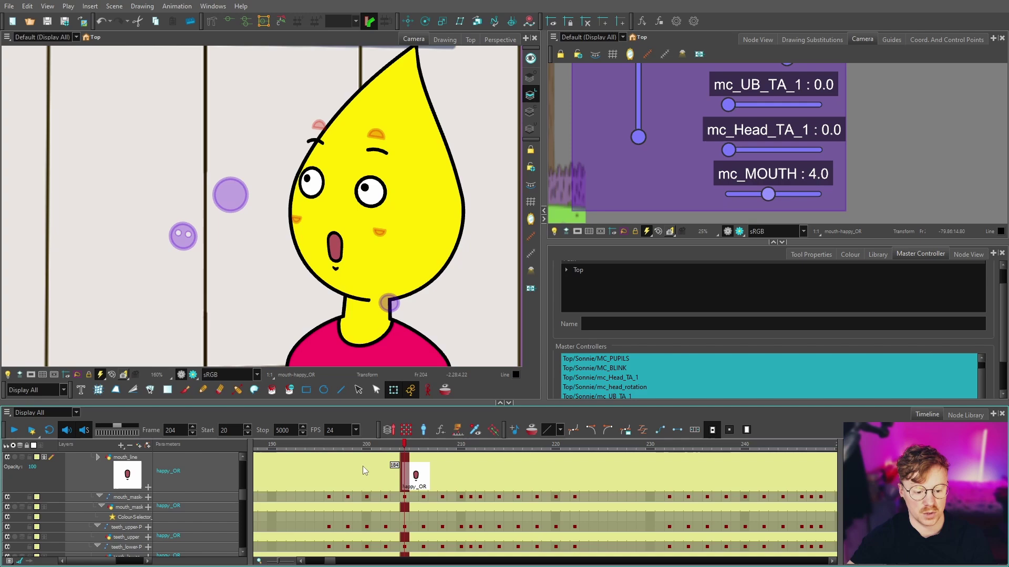
left_click(408, 450)
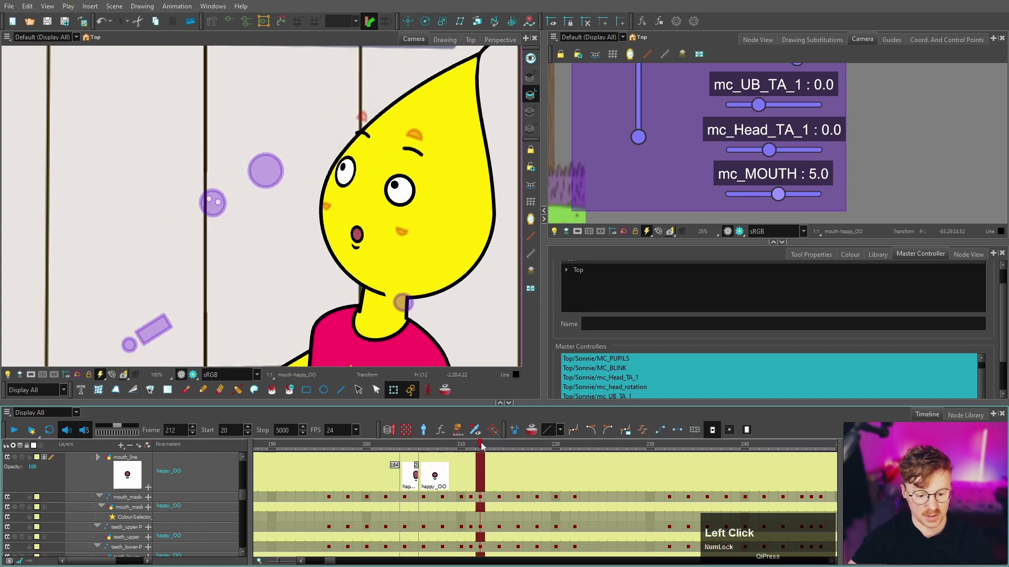
Swap to happy_MB then happy_EE, happy_OR and happy_ST at successive frames after 212.
left_click(830, 41)
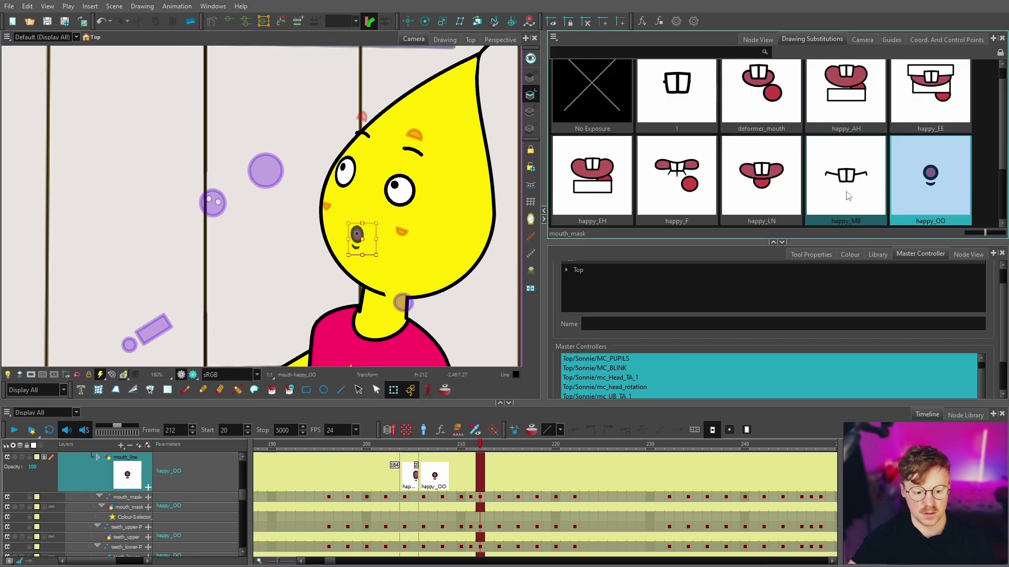
left_click(849, 195)
left_click(460, 450)
key("ctrl+z")
left_click(386, 449)
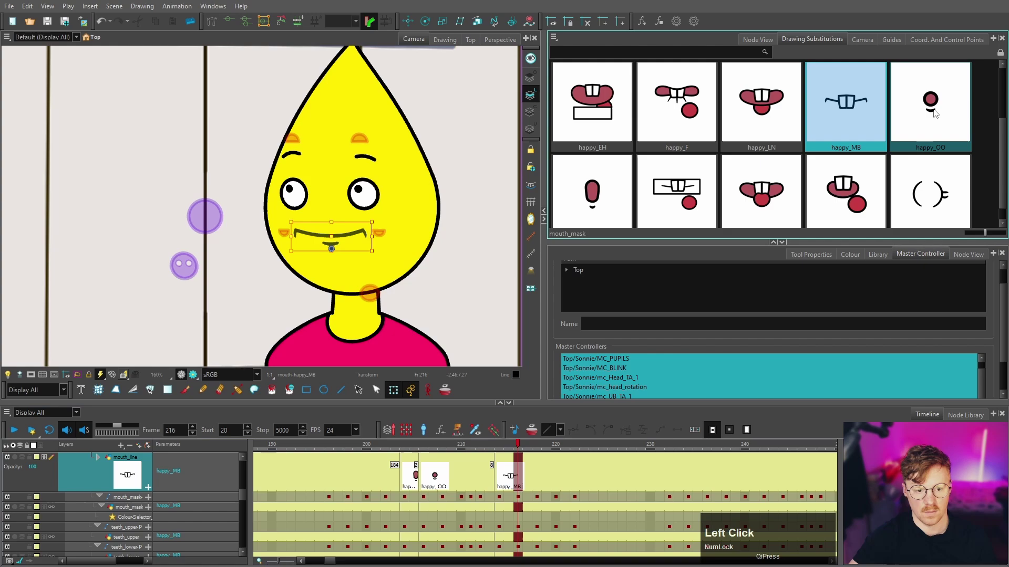
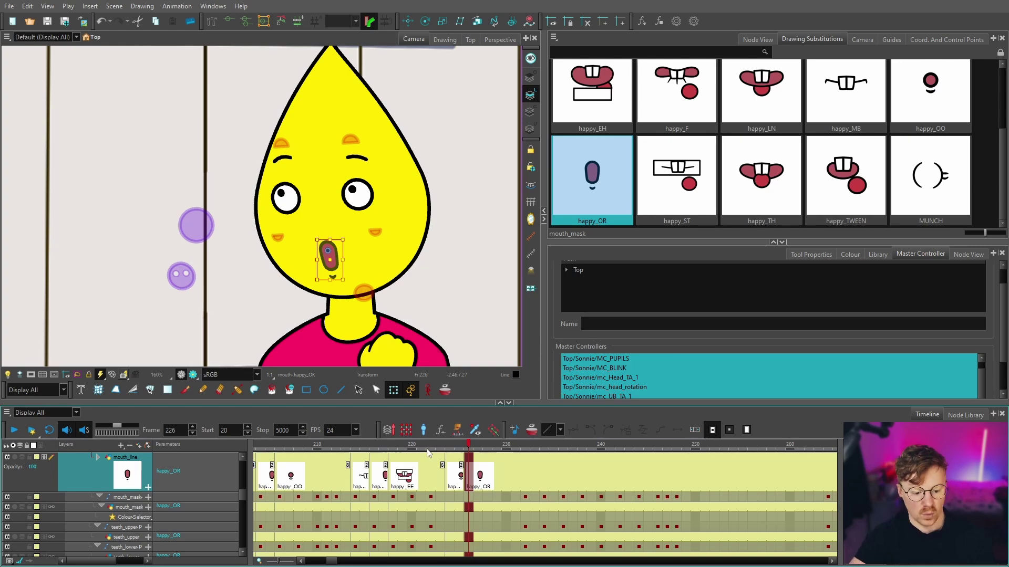
left_click(376, 450)
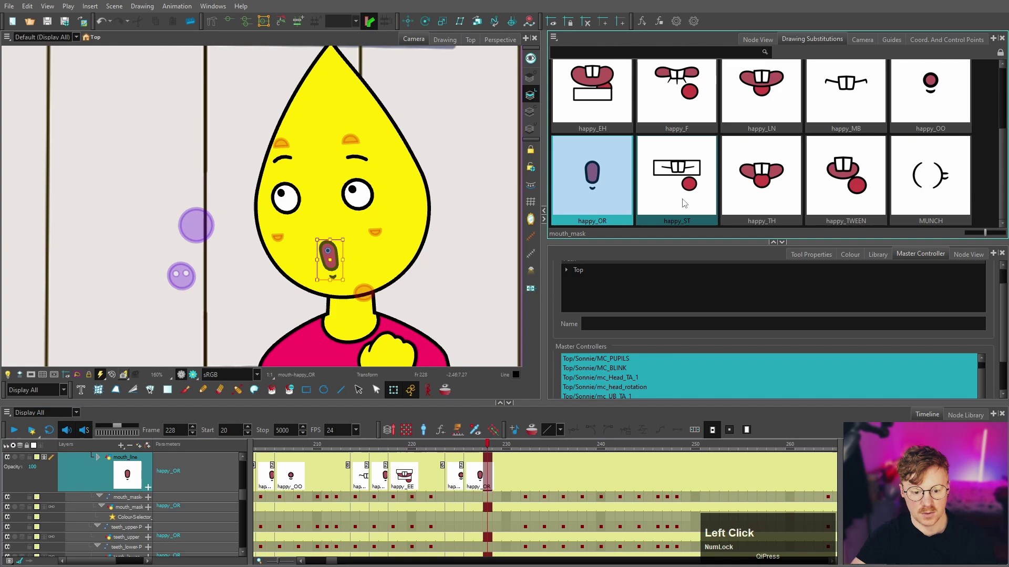
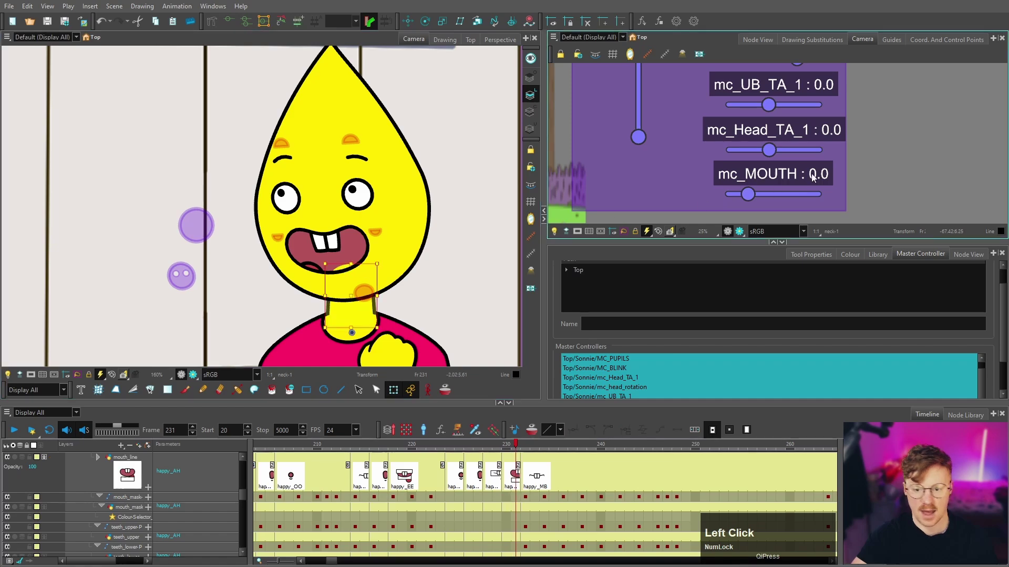
Bring up the mouth controller sliders and set the MB mouth at frame 236.
key("o")
left_click(761, 42)
scroll("down", 3)
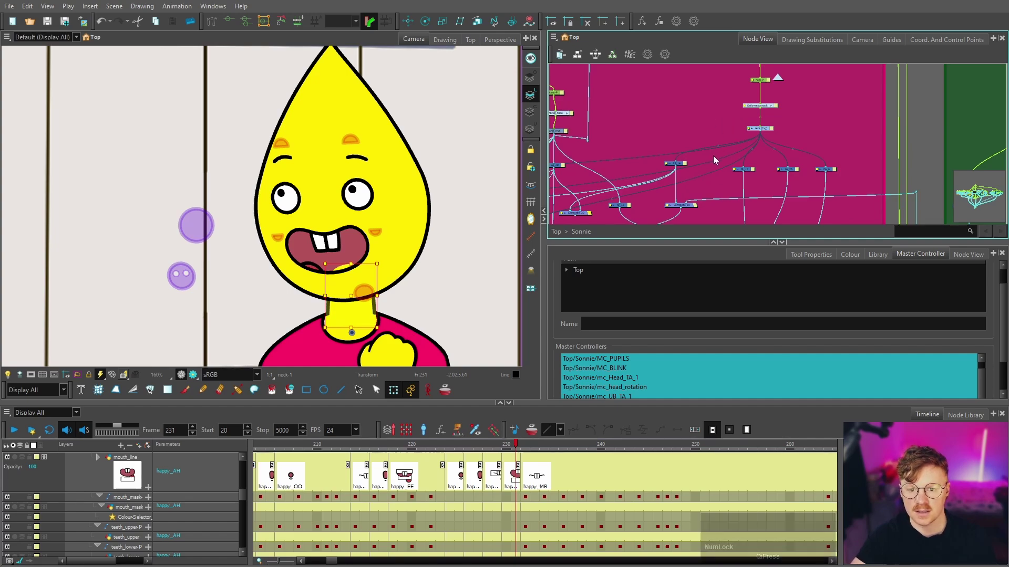
scroll("up", 3)
left_click(793, 174)
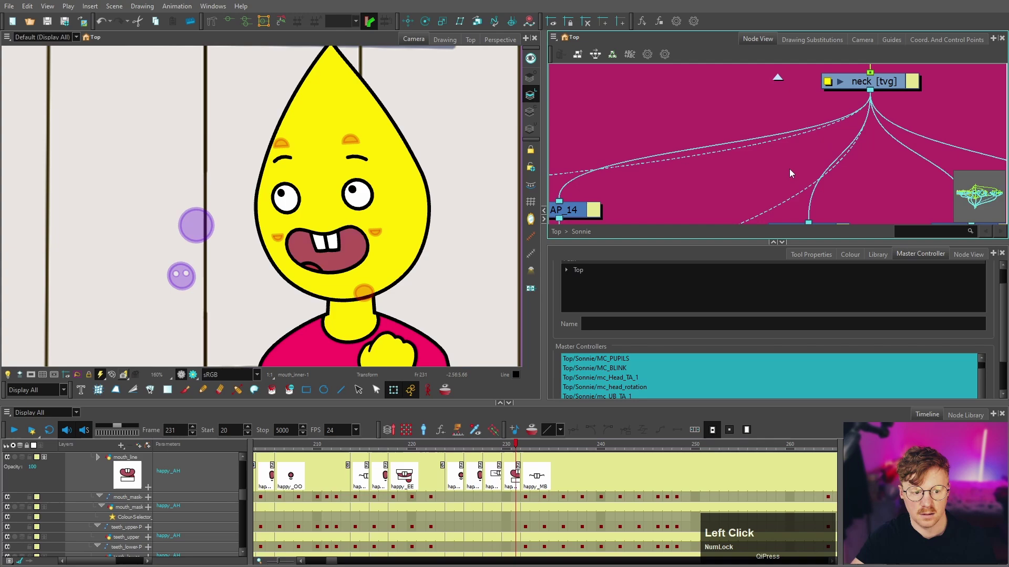
scroll("down", 3)
Key the OO, F, LN, AH, EH and EE mouths on successive beats through frame 292.
left_click(540, 448)
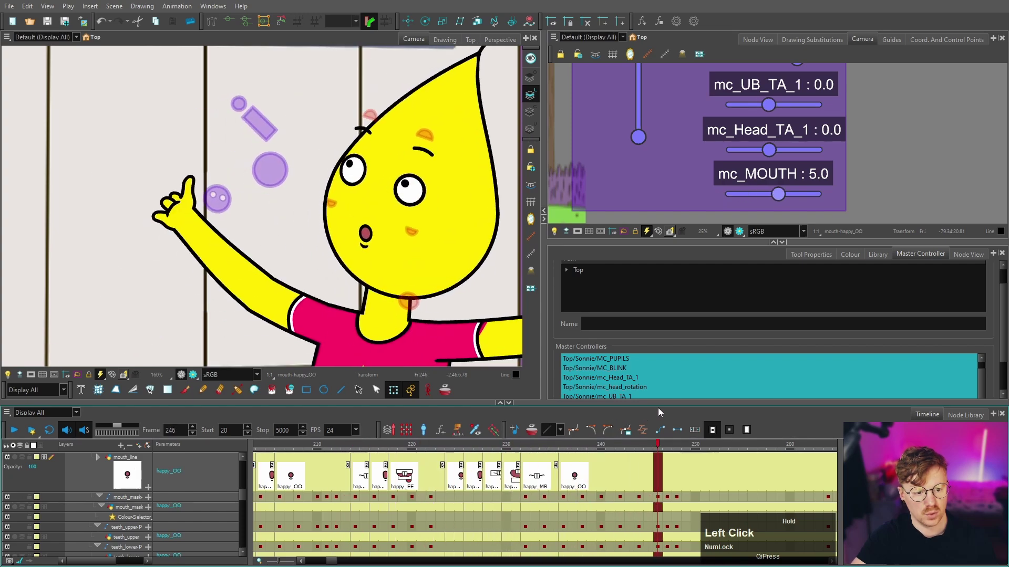
key("s")
left_click(479, 454)
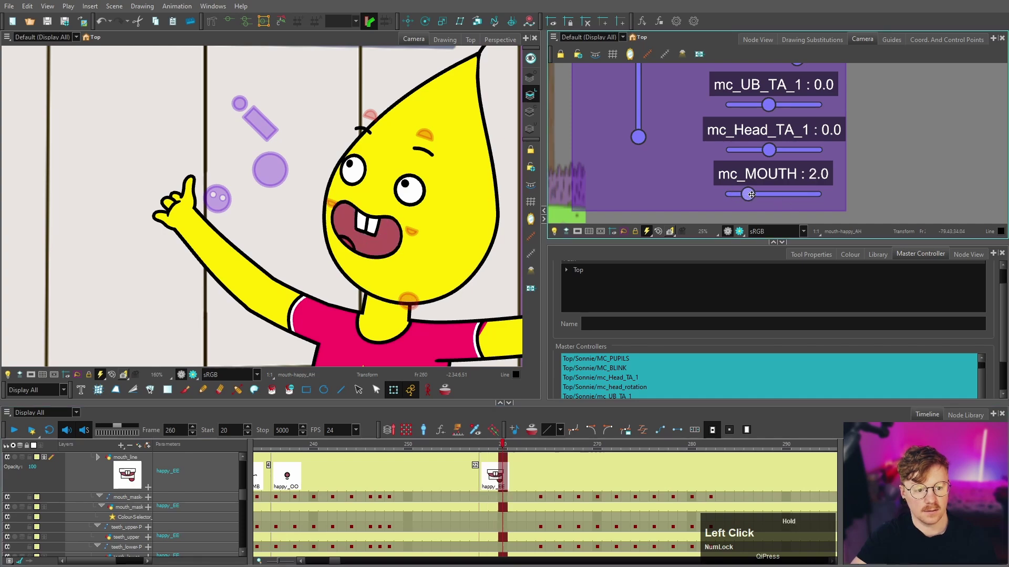
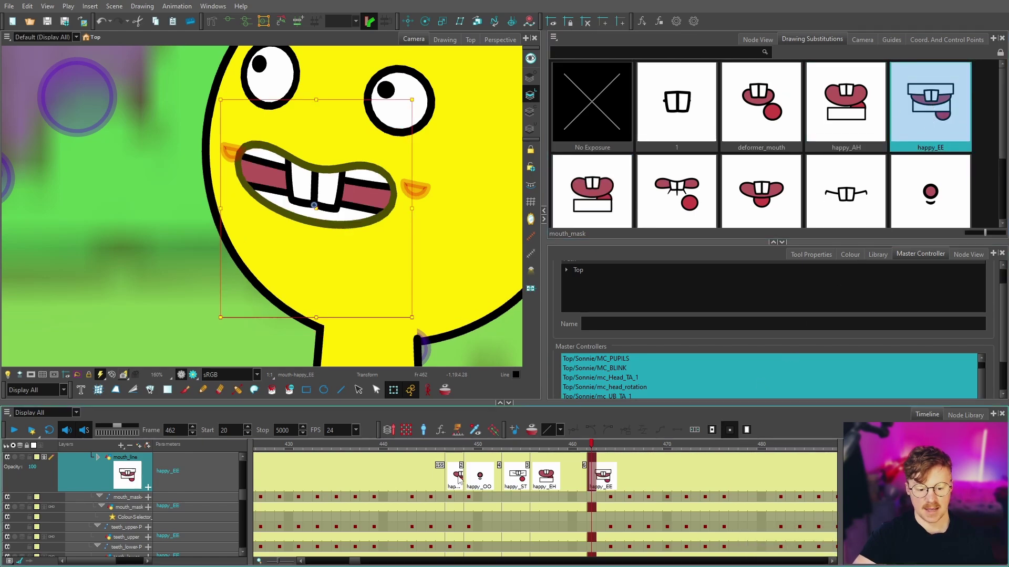
Key happy_OR, happy_EH and happy_AH around frames 483–491.
left_click(434, 449)
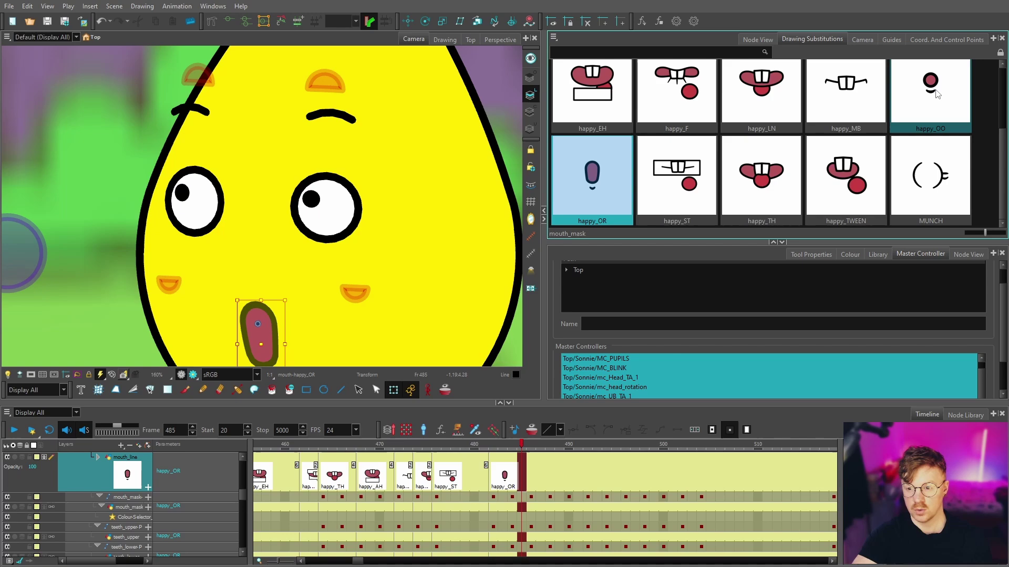
left_click(990, 208)
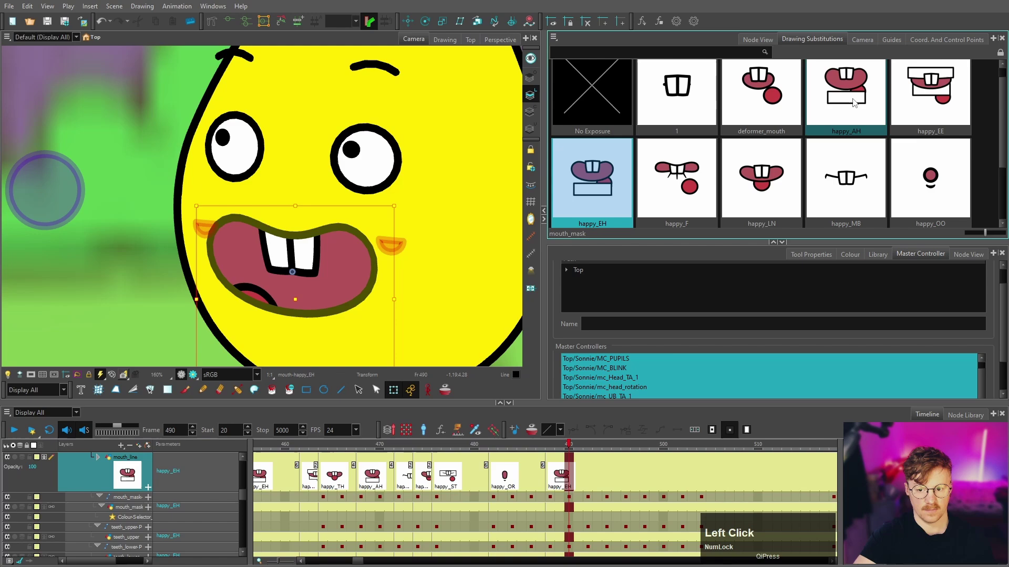
scroll("down", 3)
Reselect the mouth layer at frame 518 and expose happy_MB followed by happy_F.
left_click(518, 446)
scroll("up", 3)
scroll("down", 3)
left_click(397, 269)
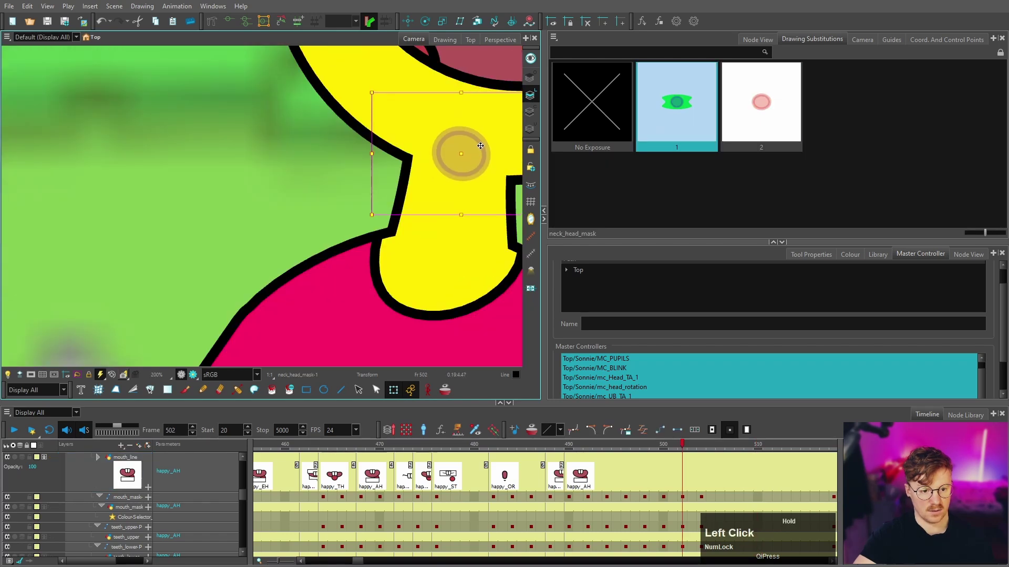
scroll("up", 3)
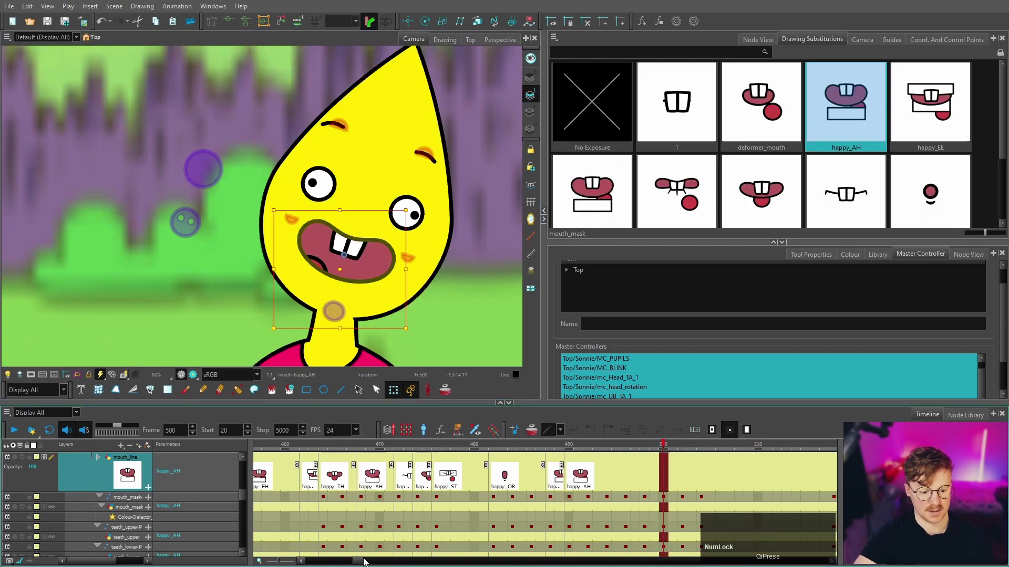
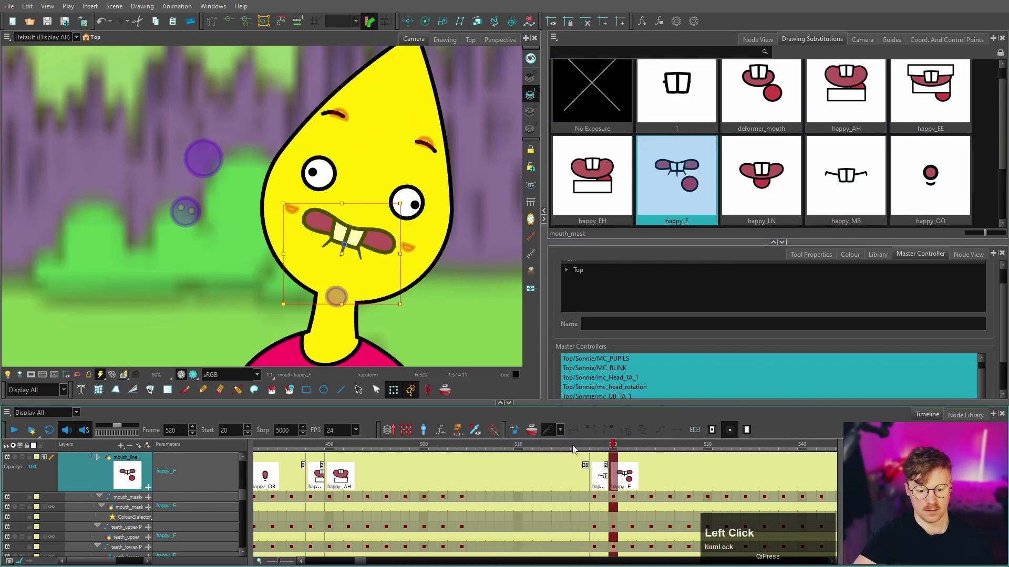
Expose the OO mouth at frame 526 and continue keying mouths up to about frame 820.
left_click(538, 450)
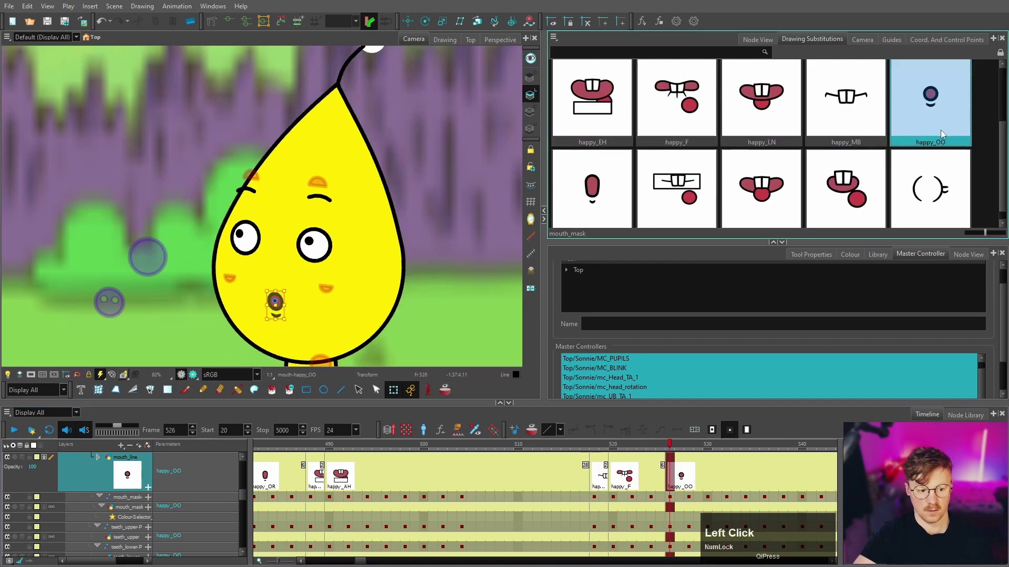
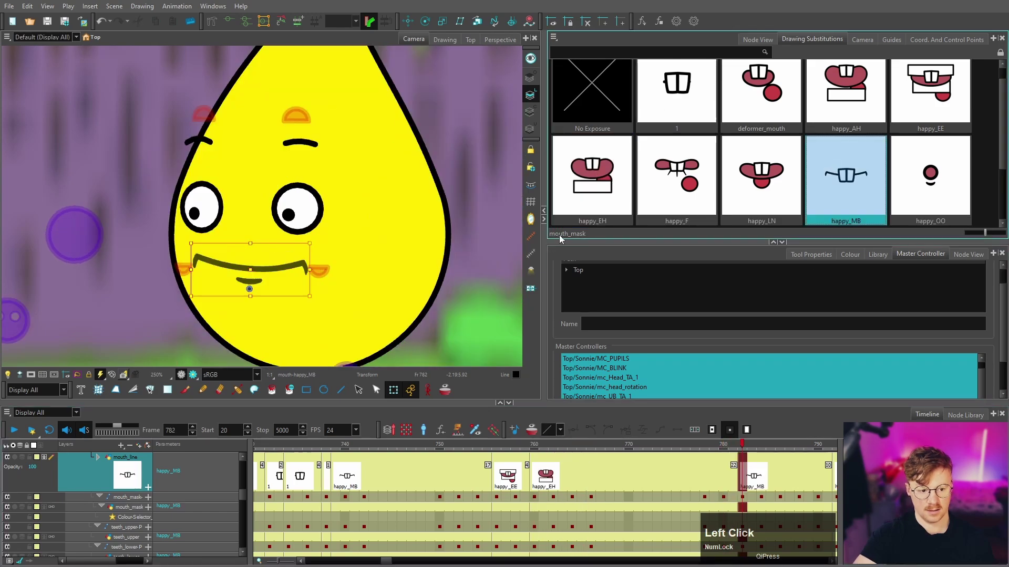
scroll("down", 3)
left_click(411, 448)
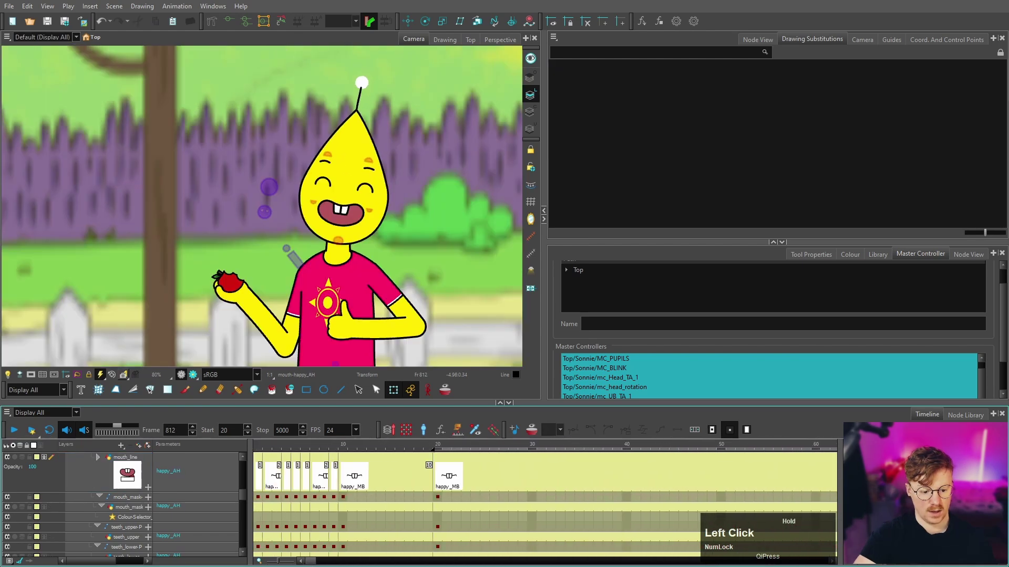
scroll("down", 3)
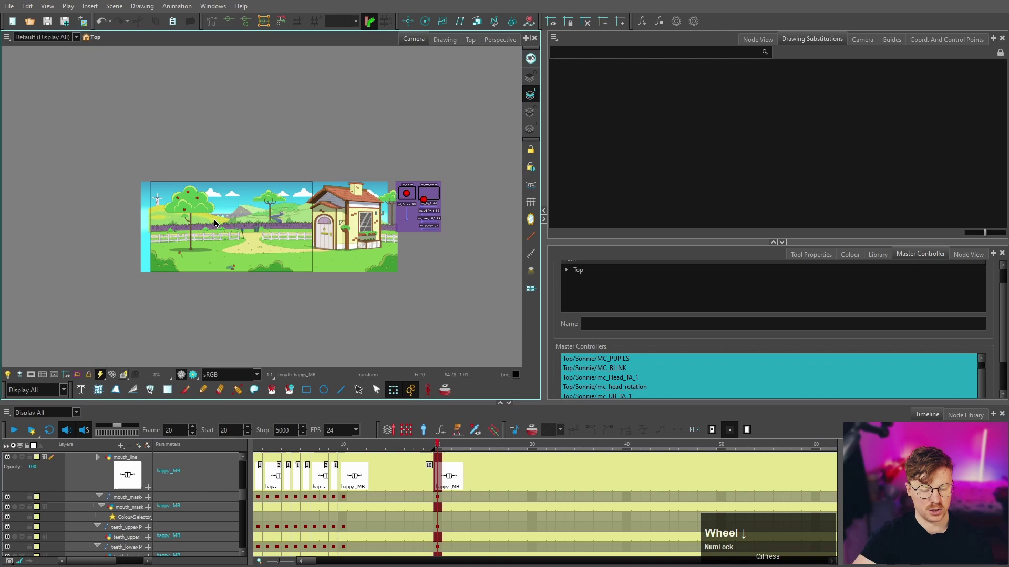
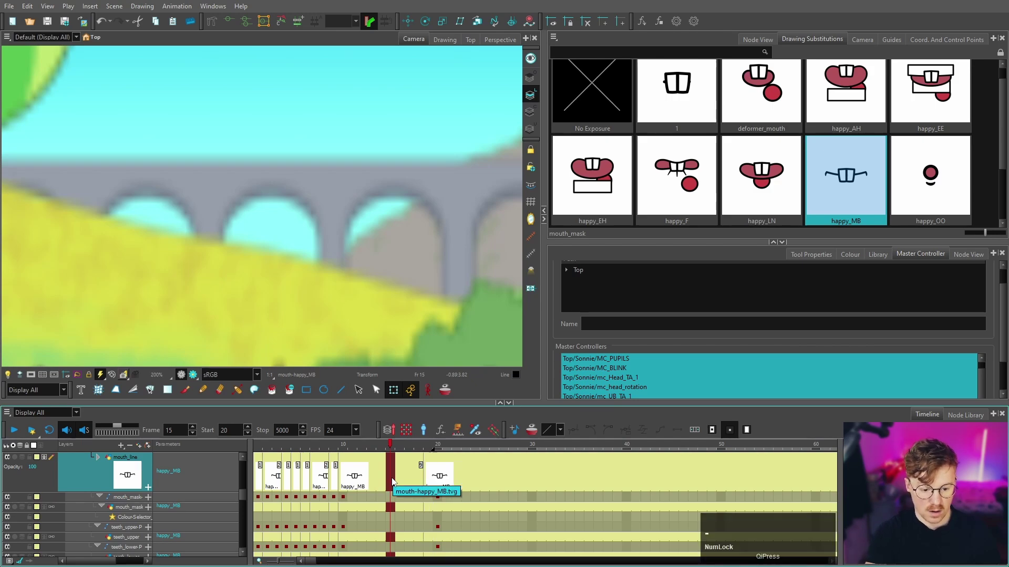
type("--")
left_click(397, 518)
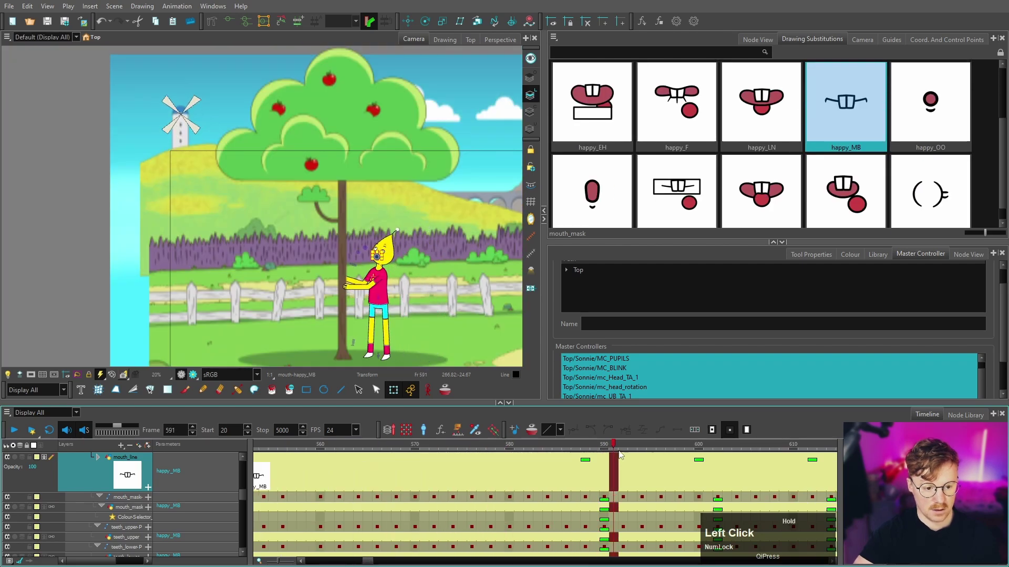
scroll("up", 3)
key("=")
key("shift+=")
left_click(545, 450)
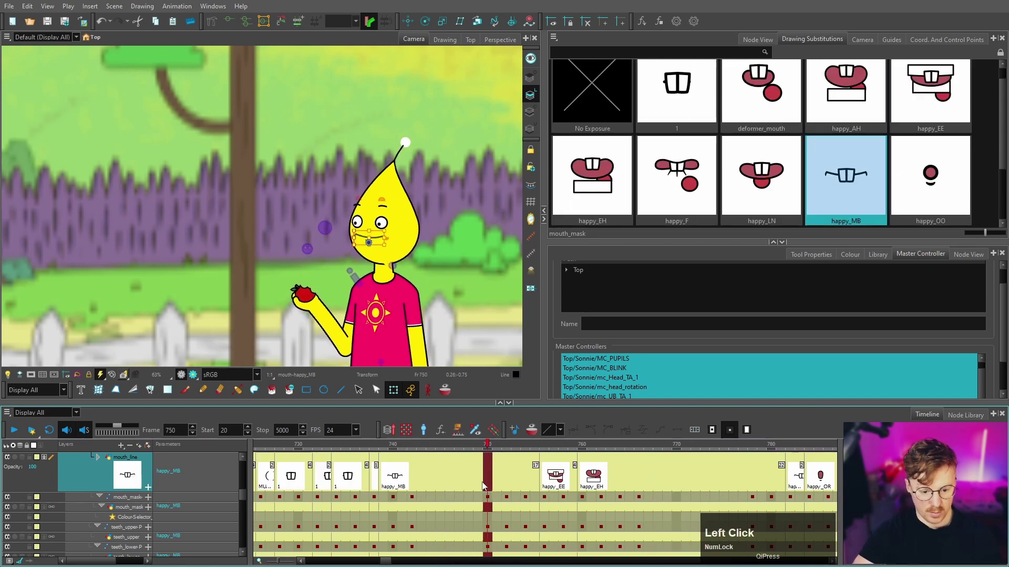
key("-")
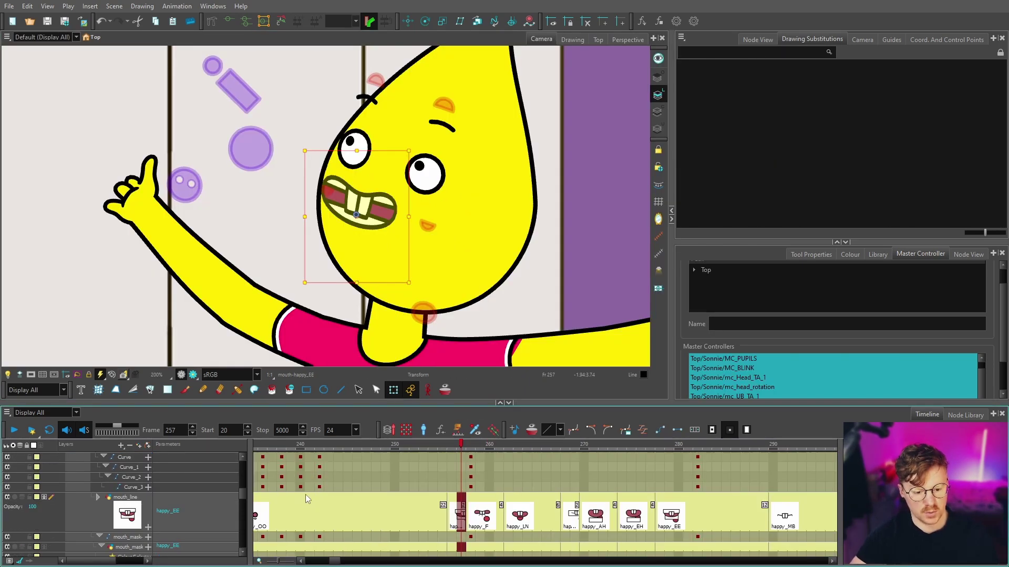
key("o")
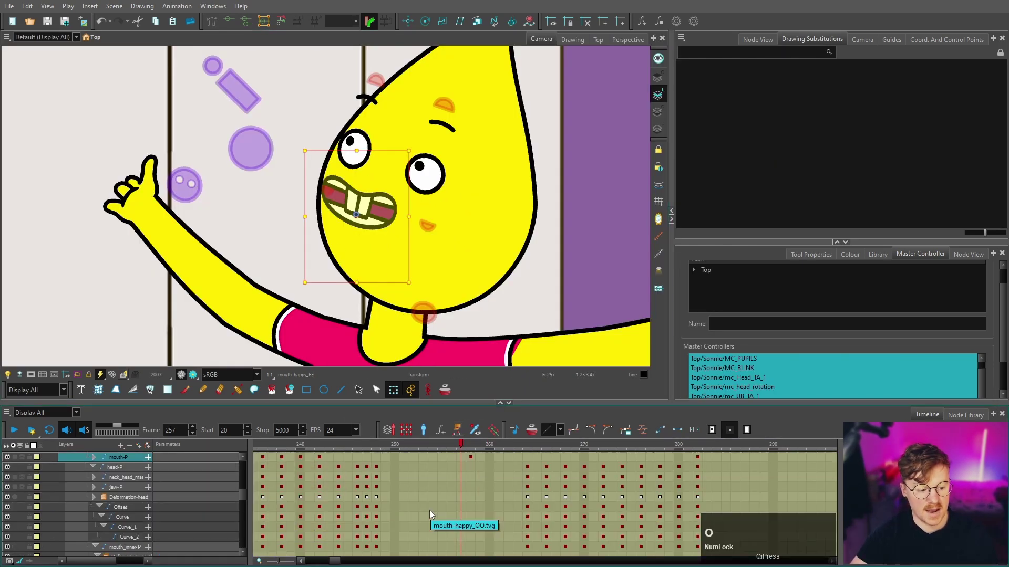
scroll("up", 3)
scroll("up", 3)
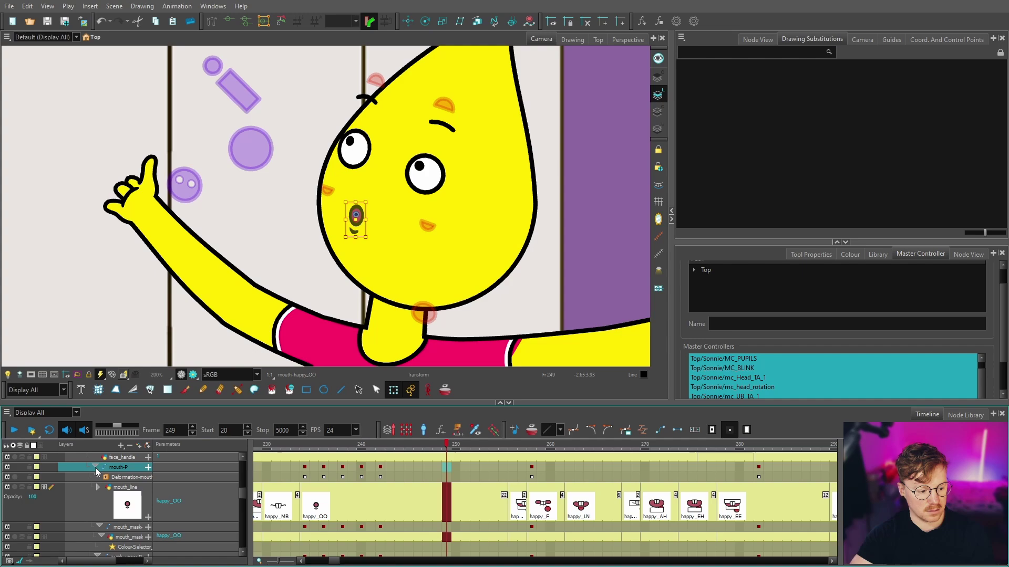
Navigate the timeline back to frame 259 on the mouth_line layer.
left_click(343, 551)
key("-")
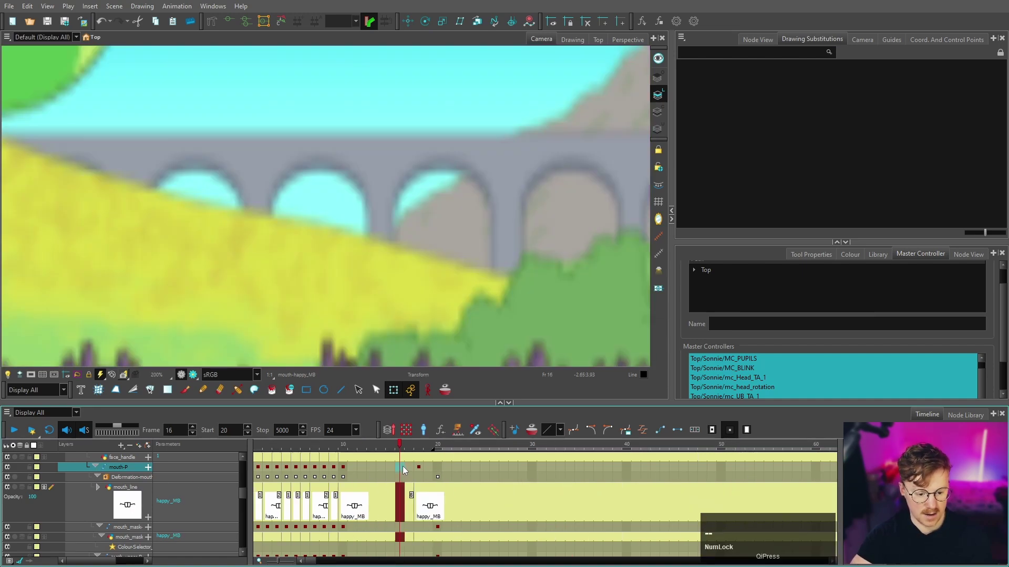
left_click(366, 538)
scroll("down", 3)
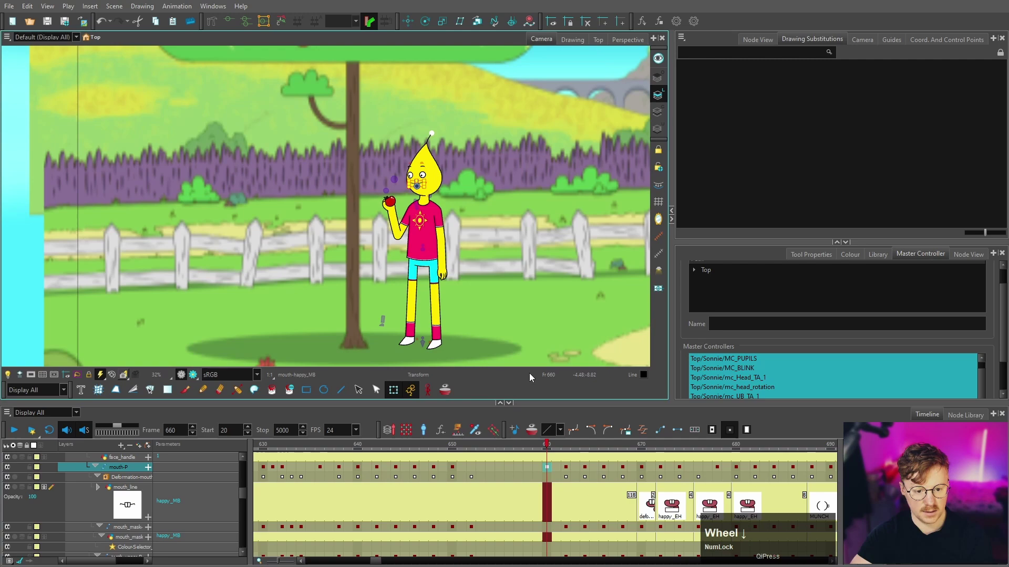
key("=")
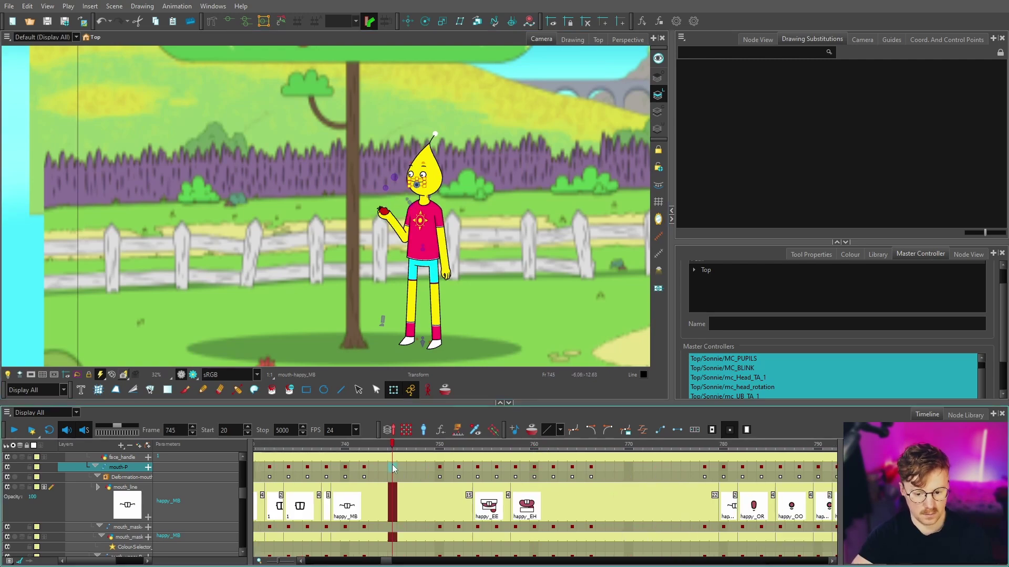
key("-")
Substitute the exposed mouth drawing at frame 259 with happy_AH.
key("-")
left_click(421, 449)
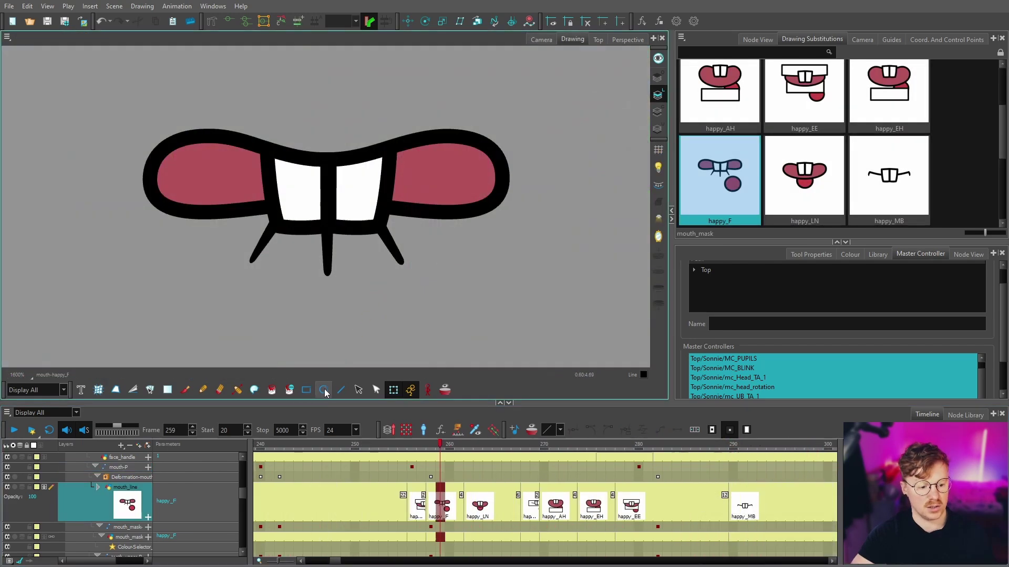